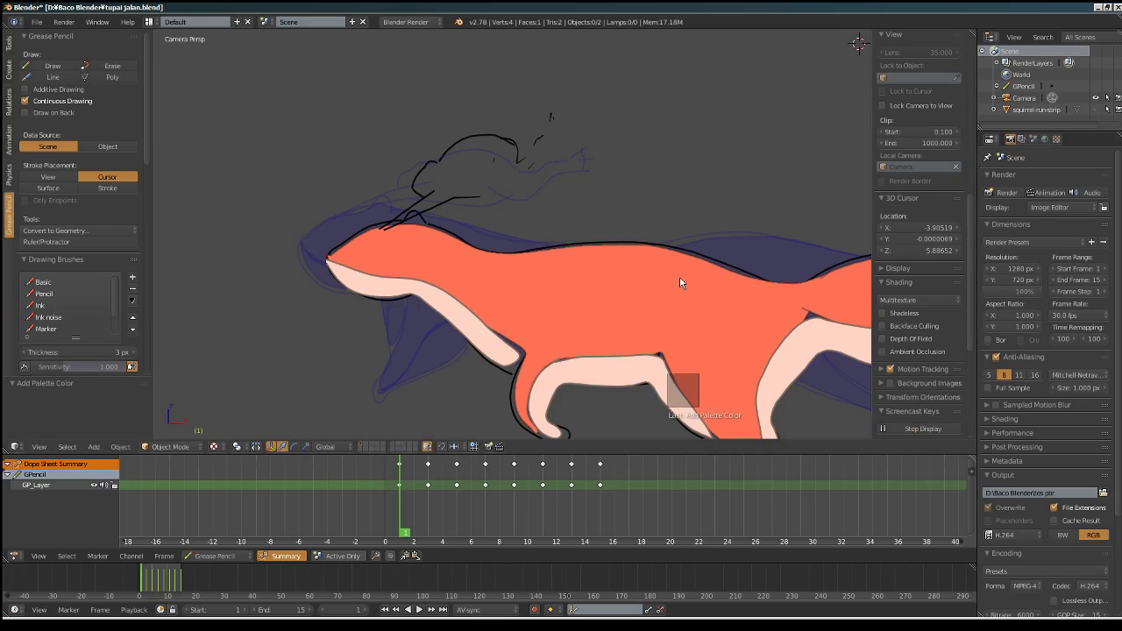
# Step: Sketch the frog outline on the squirrel's head on keyframe 1
pyautogui.click(57, 68)
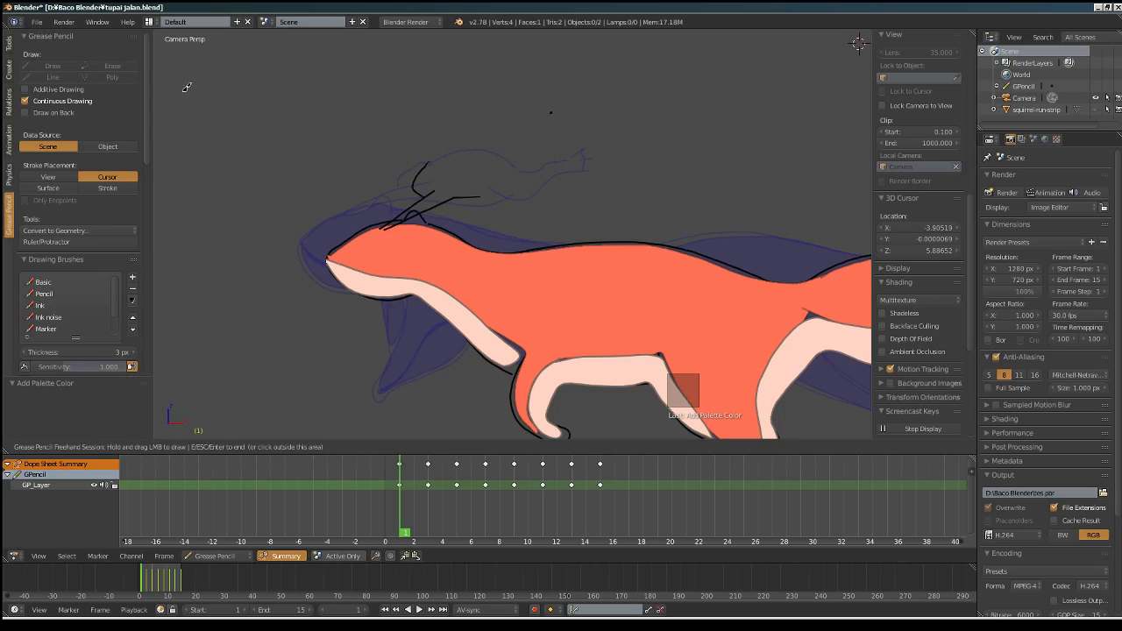
pyautogui.click(52, 71)
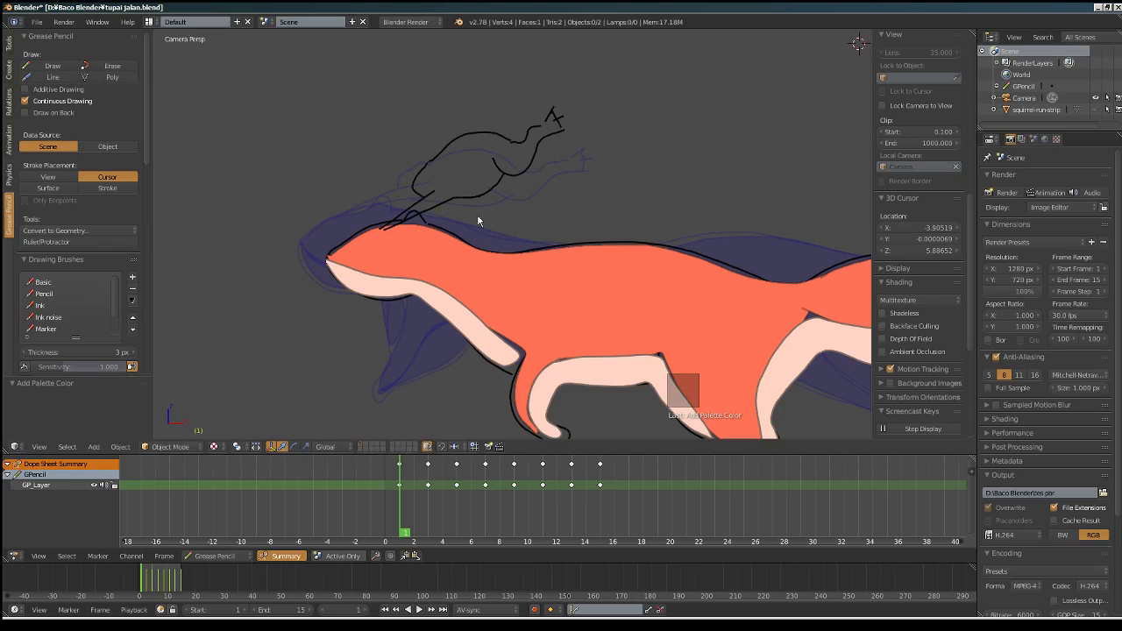
# Step: Redraw the frog in a crouching pose on keyframe 3
pyautogui.click(410, 486)
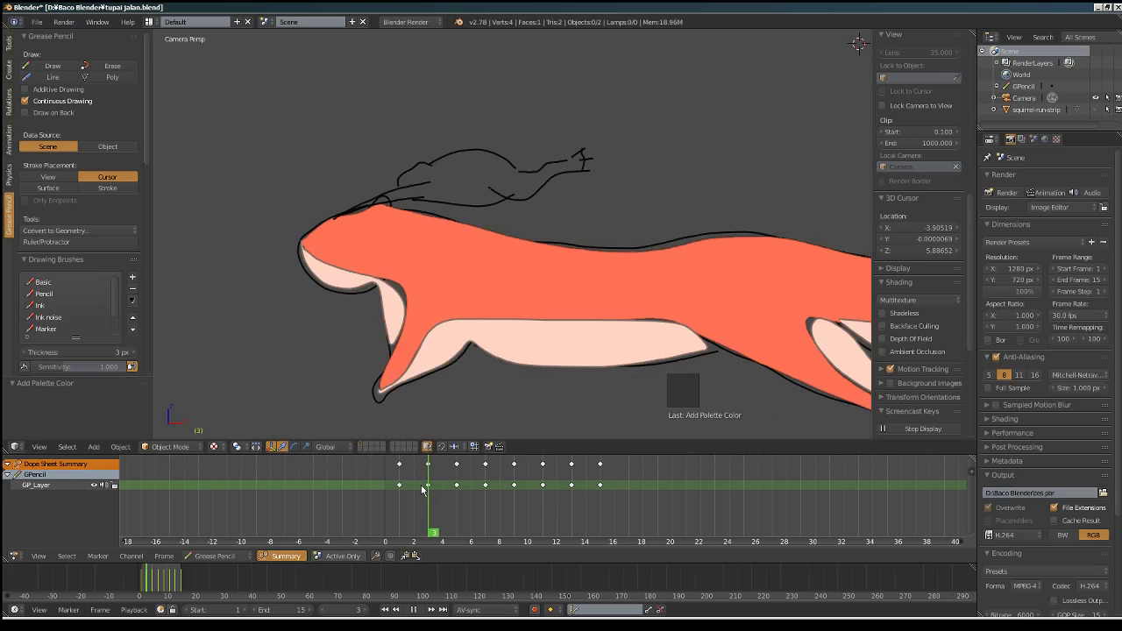
pyautogui.click(68, 71)
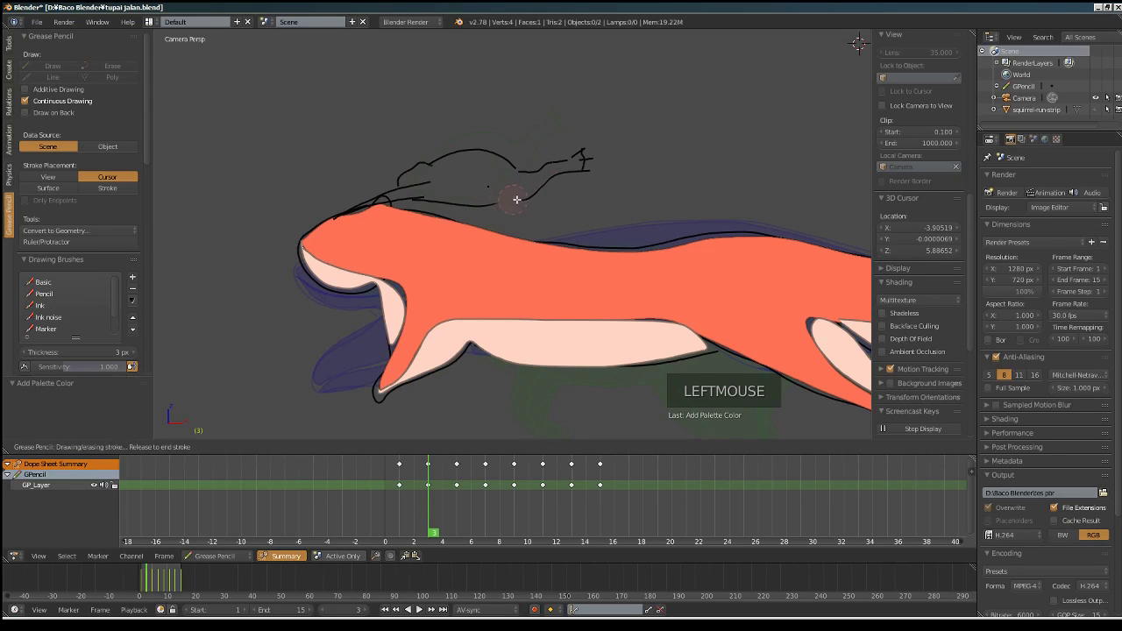
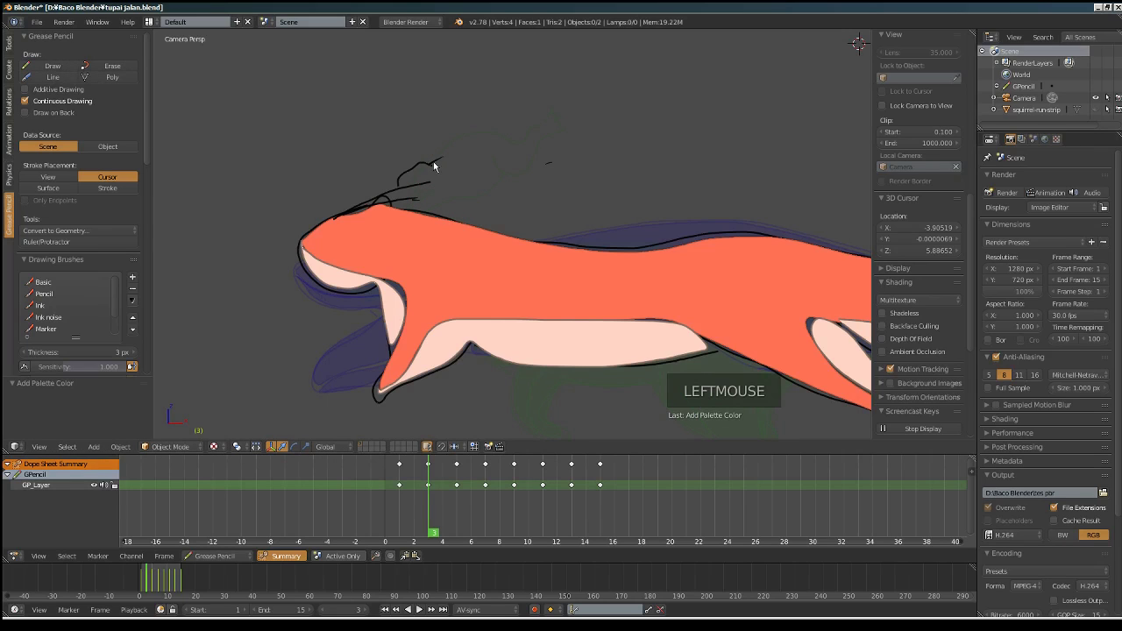
pyautogui.click(63, 71)
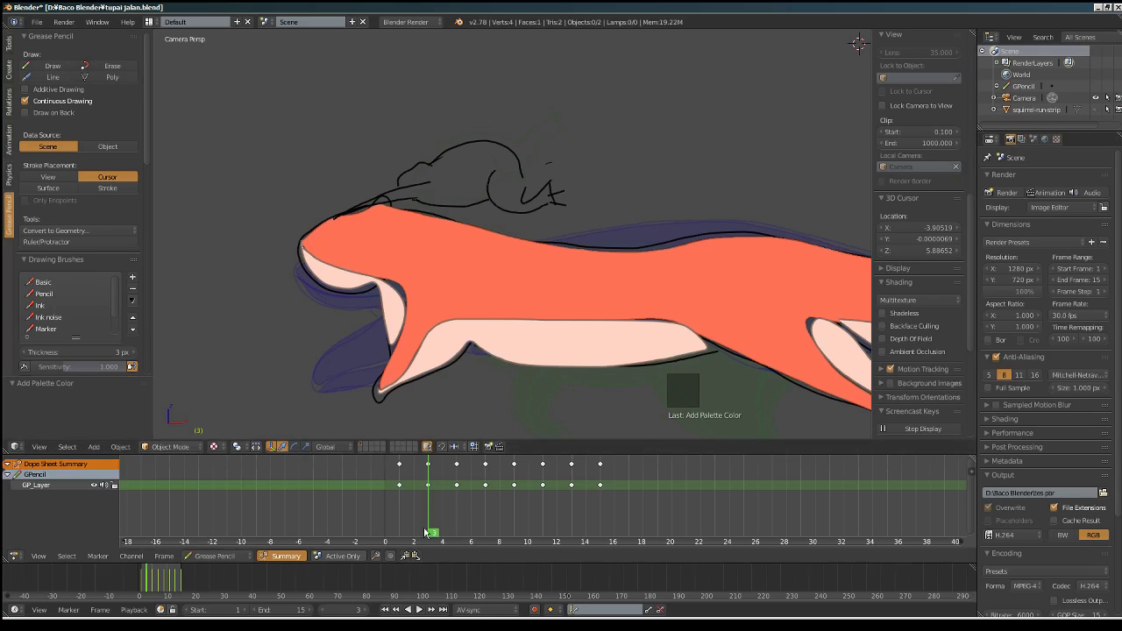
# Step: Draw the frog poses on keyframes 5 and 7, checking frame 6 between them
pyautogui.click(431, 518)
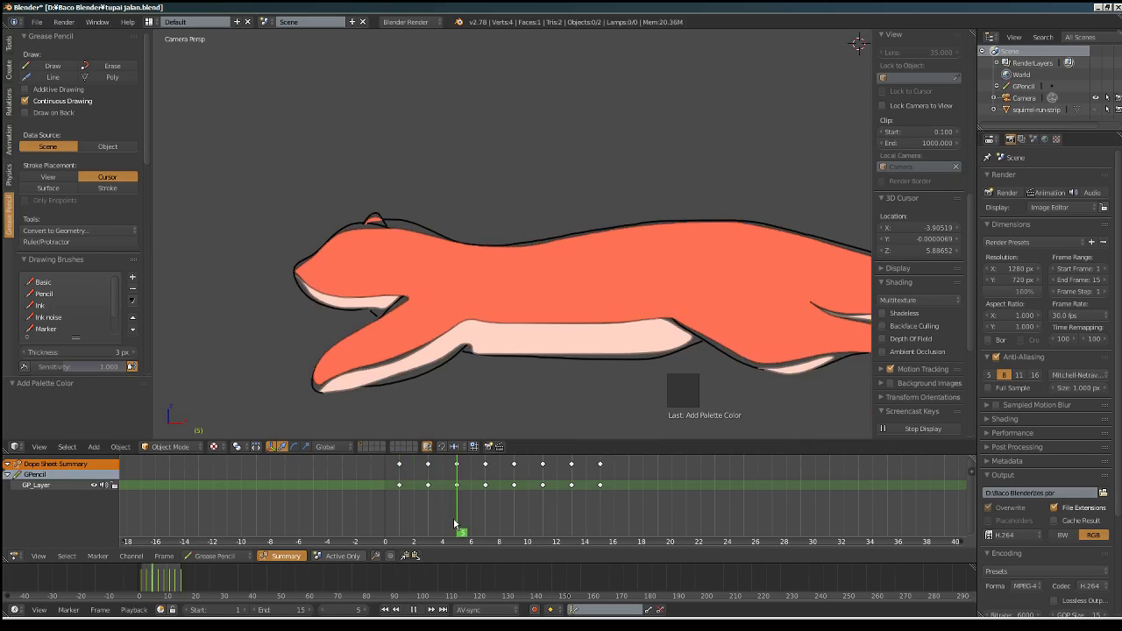
pyautogui.click(69, 70)
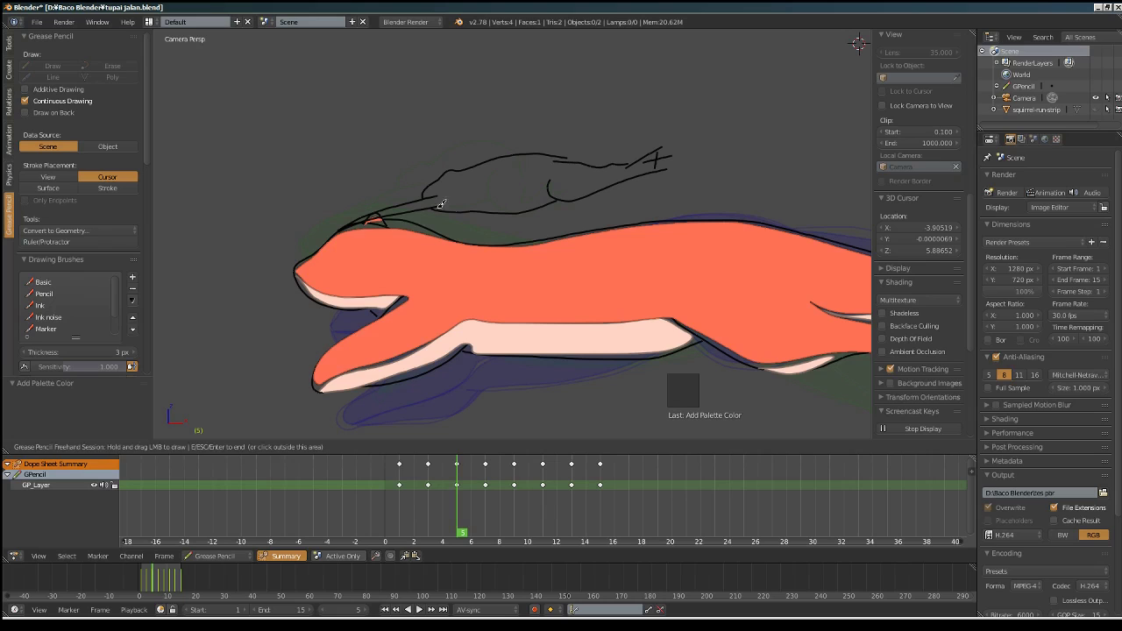
pyautogui.click(447, 503)
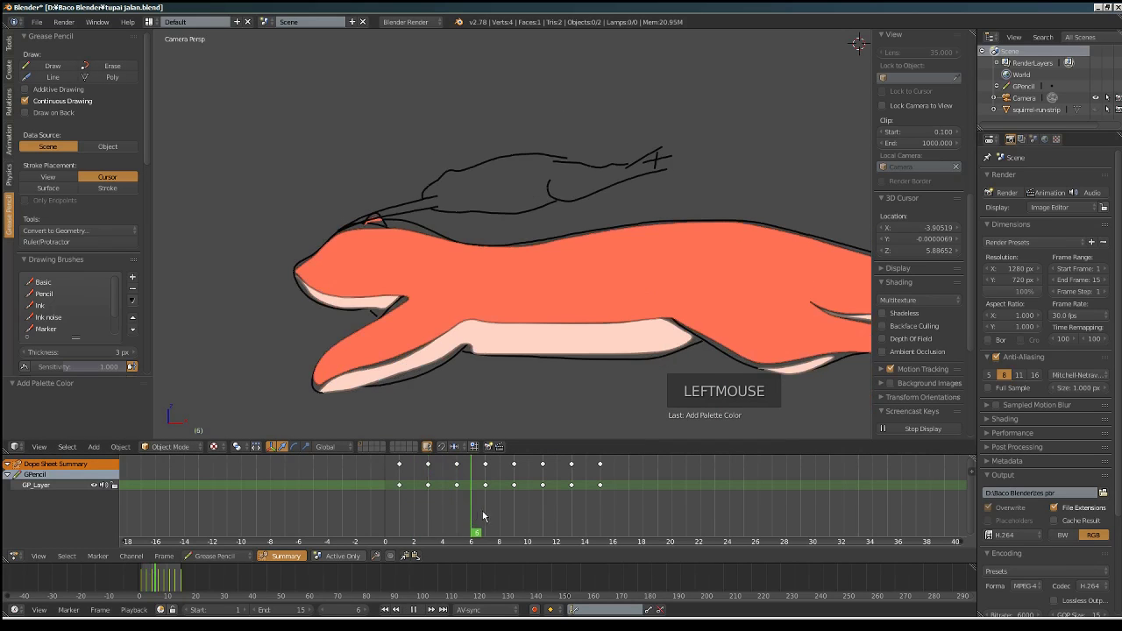
pyautogui.click(60, 68)
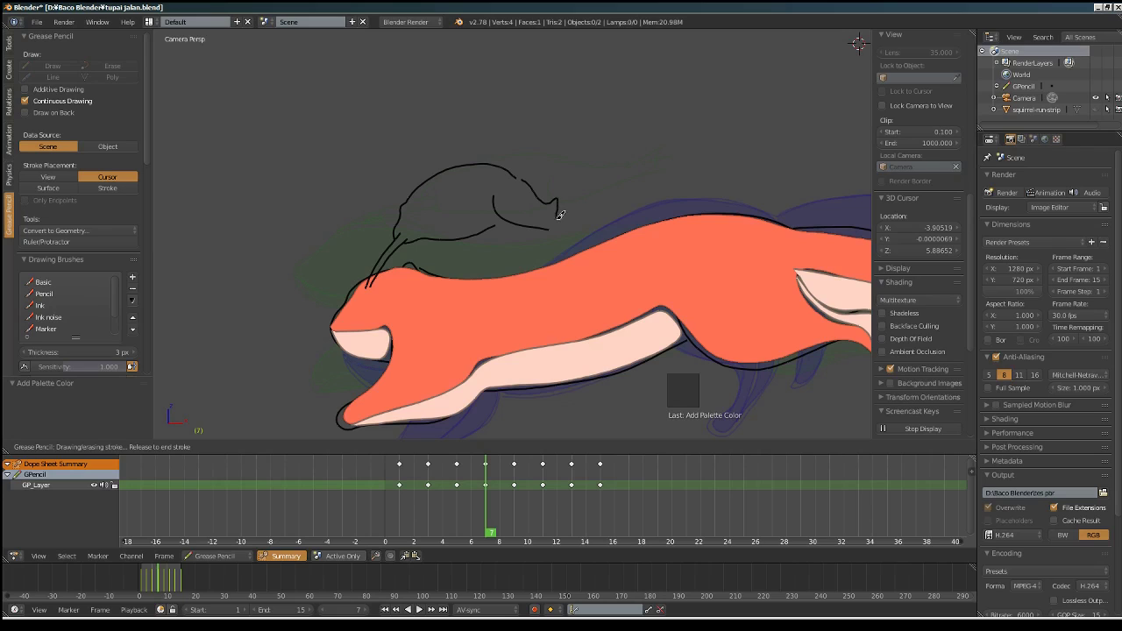
pyautogui.press('ctrl+z')
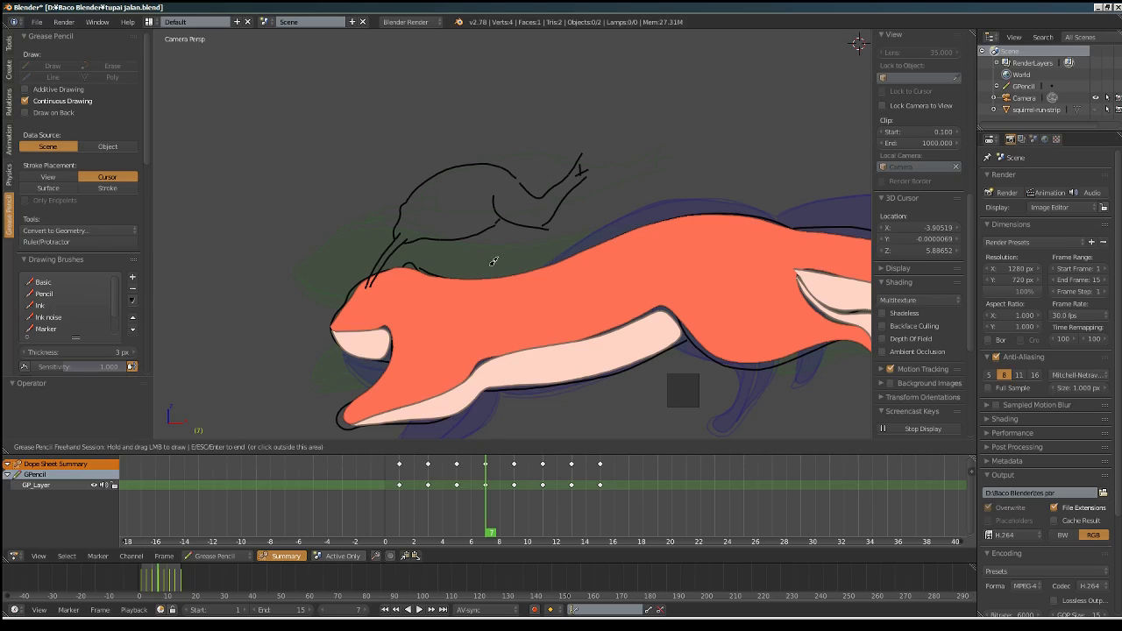
# Step: Draw the frog pose on keyframe 9, then review back at frame 4
pyautogui.click(486, 496)
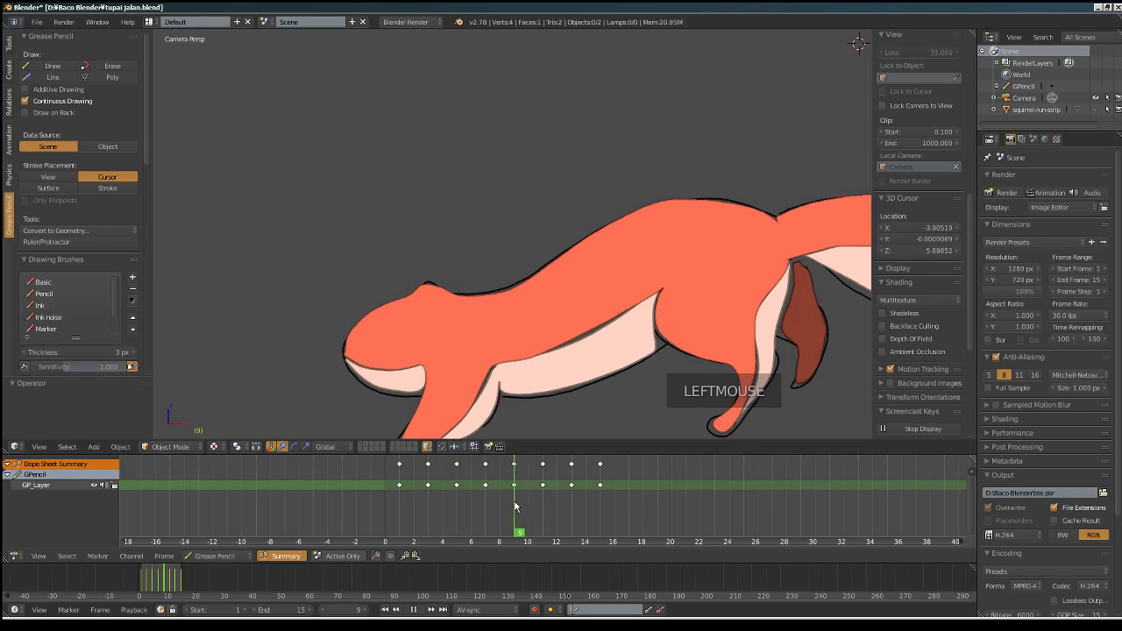
pyautogui.click(62, 68)
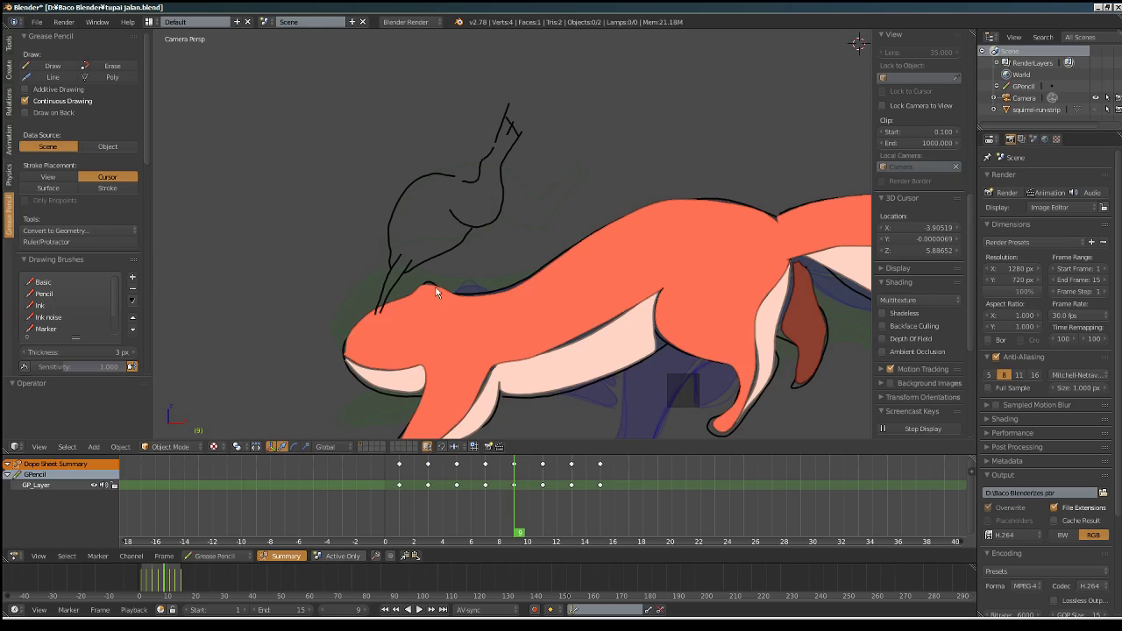
pyautogui.click(514, 507)
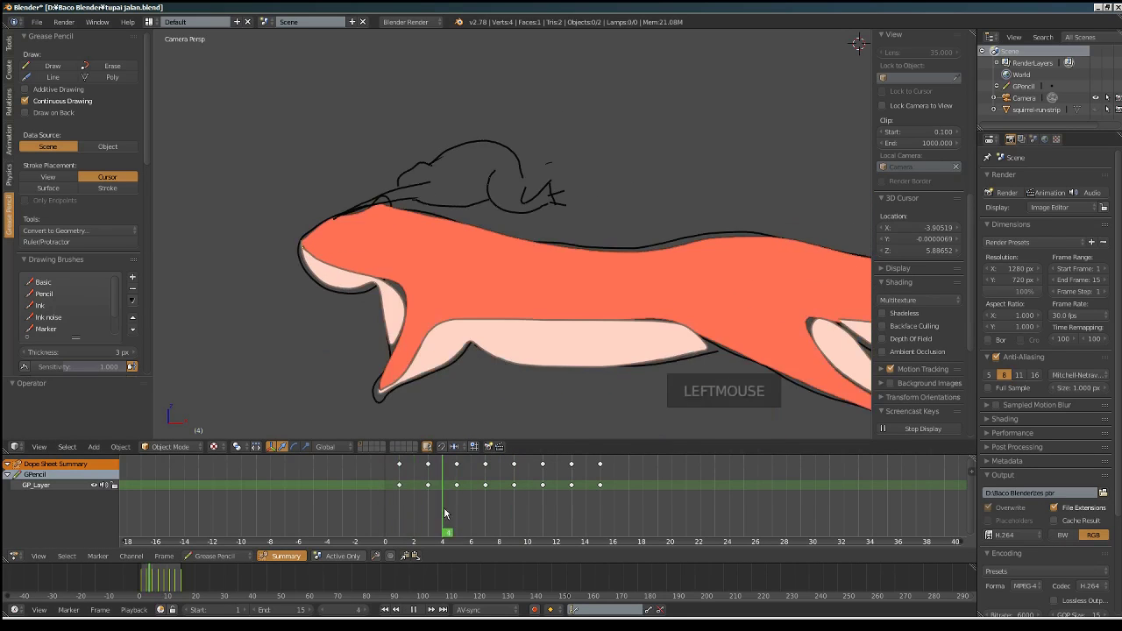
pyautogui.doubleClick(429, 614)
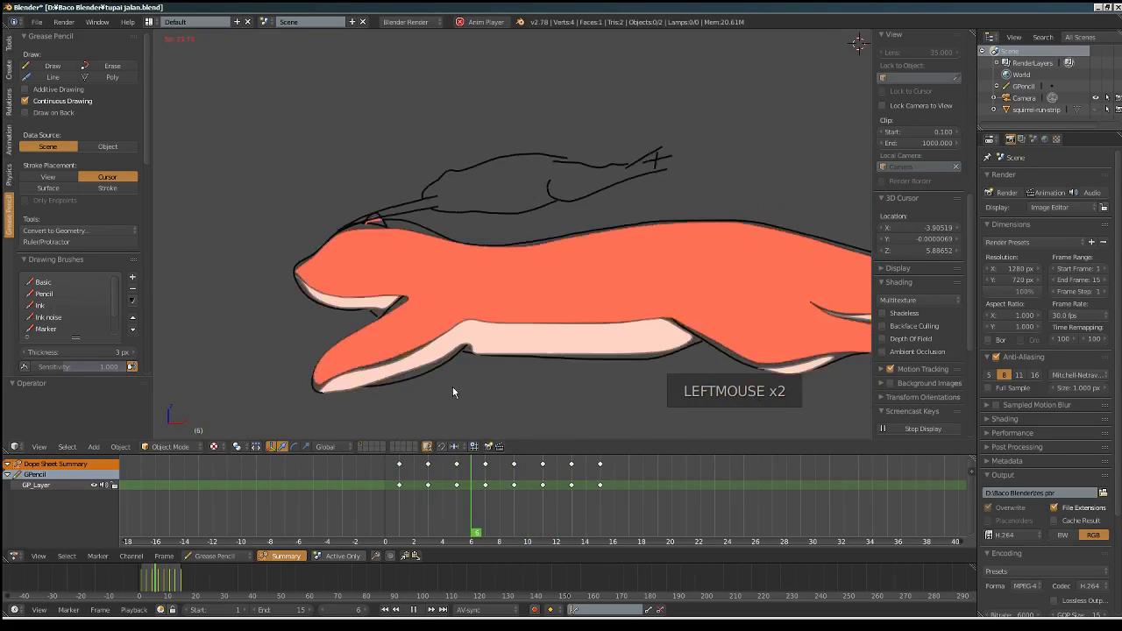
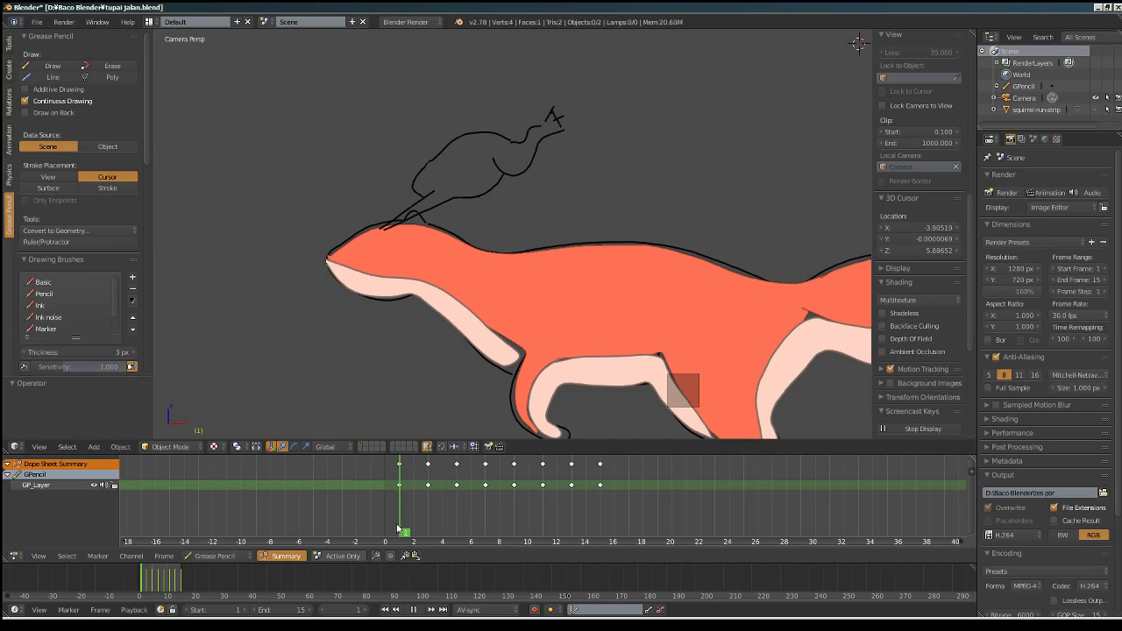
# Step: Redraw the crouching frog on frame 1, play the animation and stop on frame 9
pyautogui.click(69, 71)
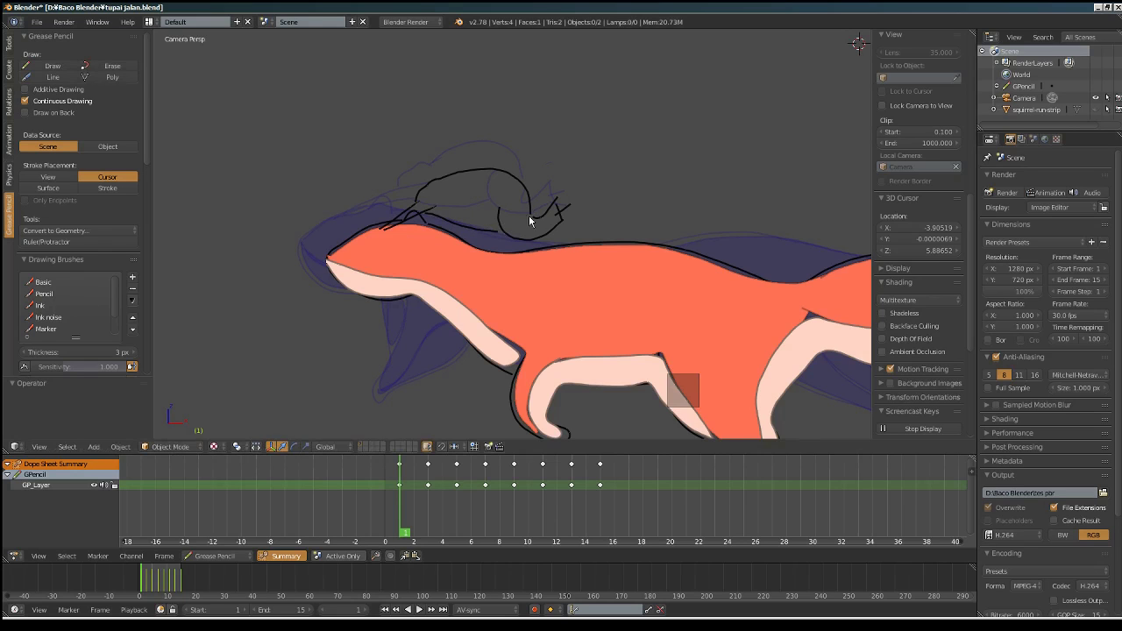
pyautogui.click(408, 502)
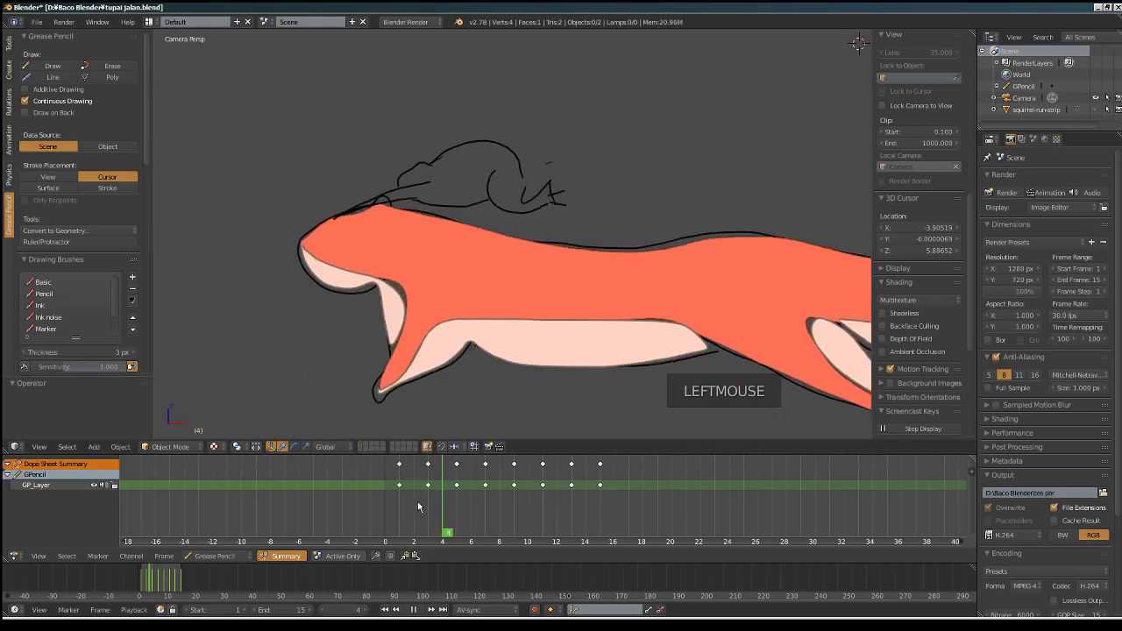
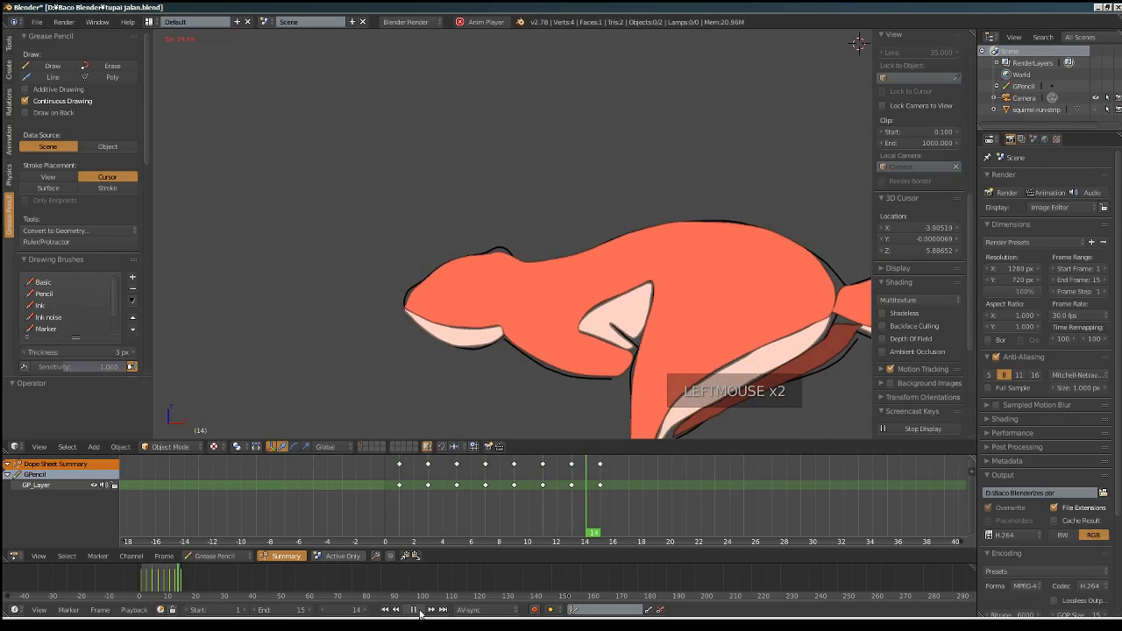
pyautogui.click(421, 606)
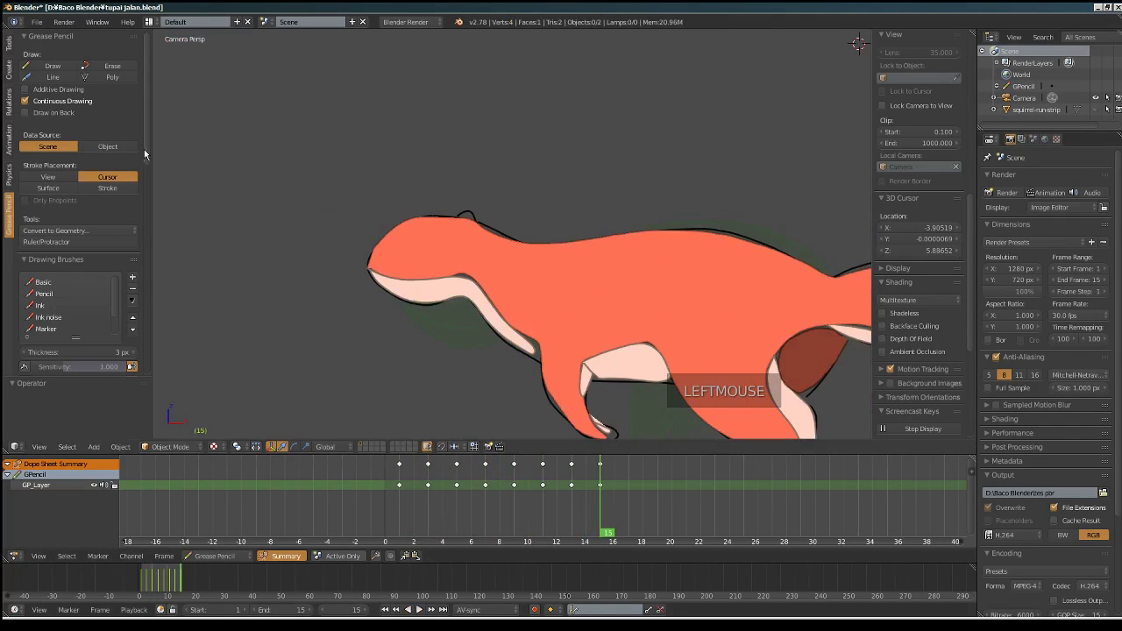
pyautogui.click(53, 69)
# Step: Draw the frog outline on the squirrel's head on frame 11
pyautogui.click(468, 508)
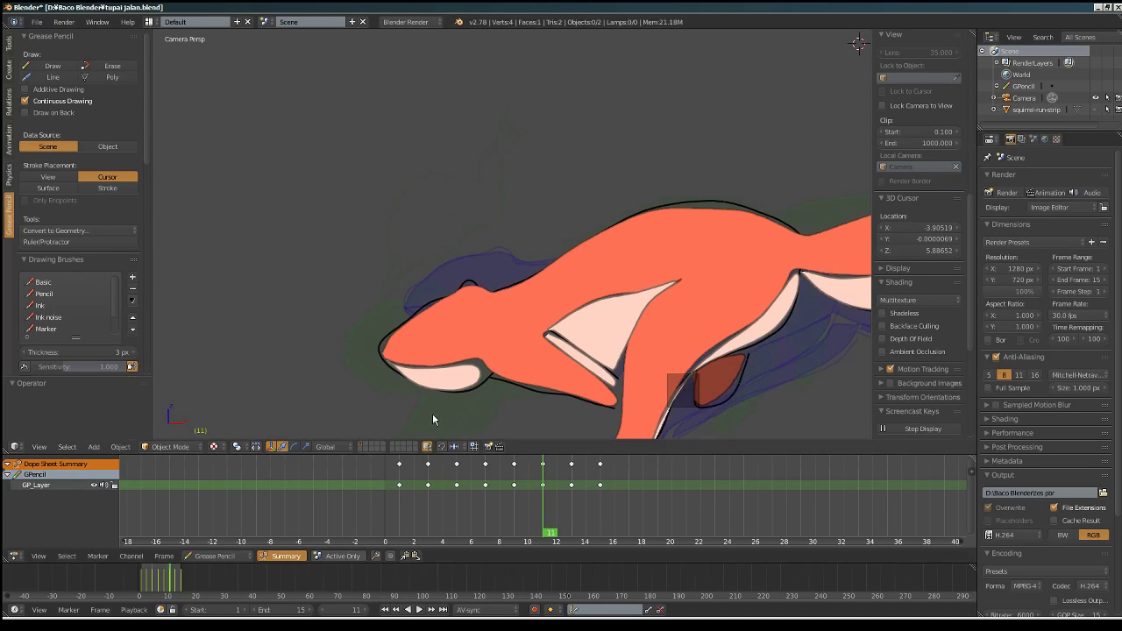
pyautogui.click(68, 66)
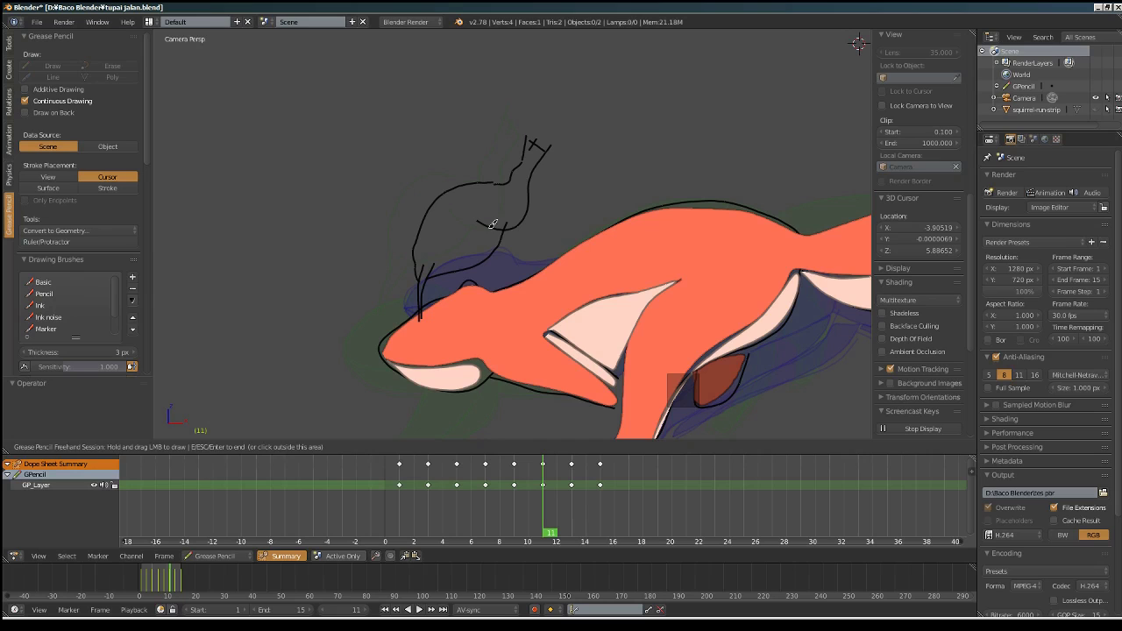
pyautogui.click(547, 509)
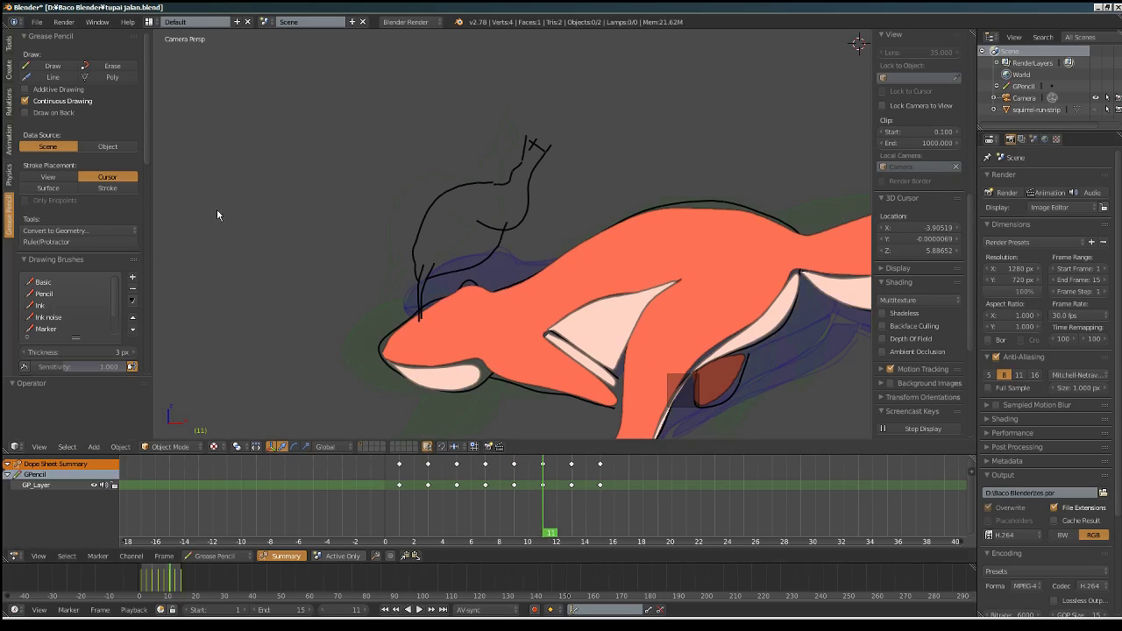
# Step: Draw the frog outline on frame 13, then move to frame 15
pyautogui.click(552, 525)
pyautogui.click(68, 69)
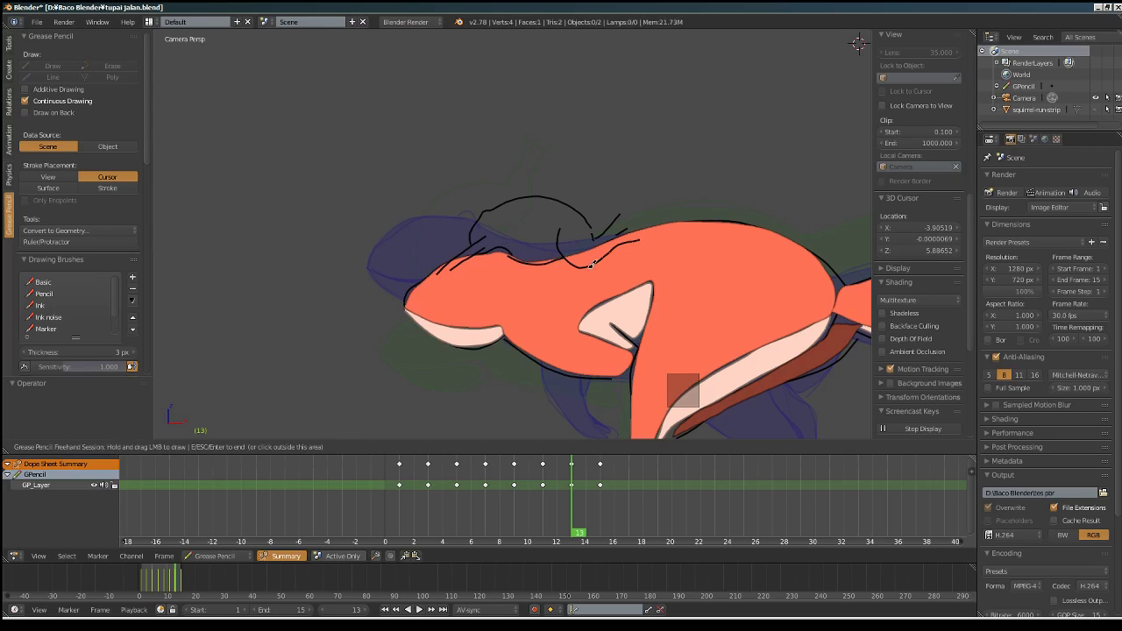
pyautogui.click(569, 498)
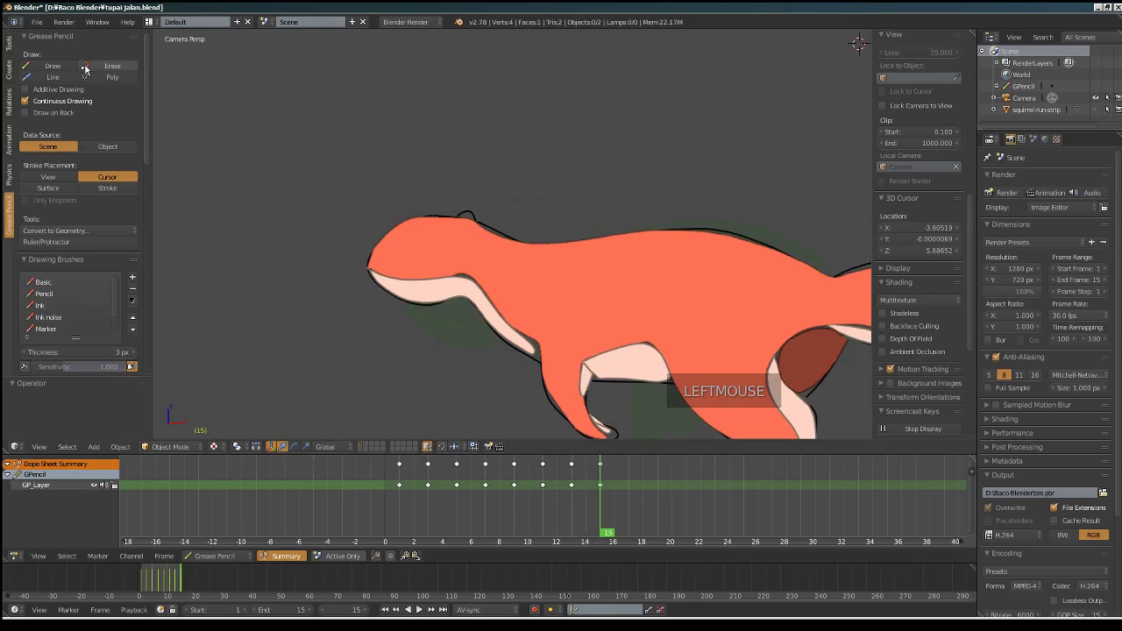
# Step: Draw the frog outline on the squirrel's head on frame 15
pyautogui.click(62, 64)
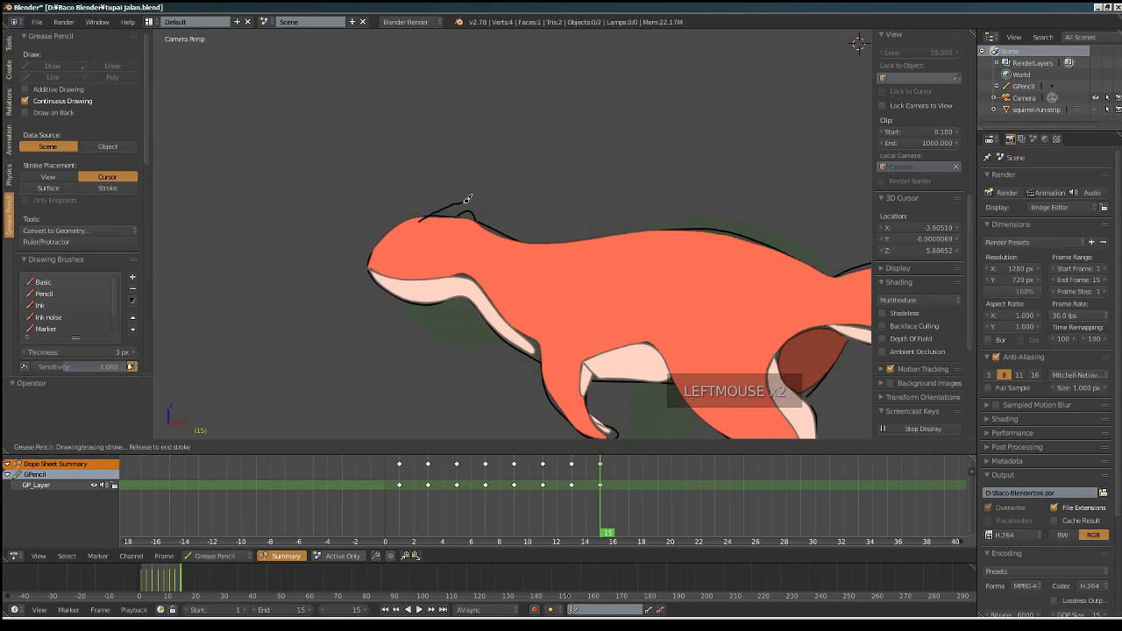
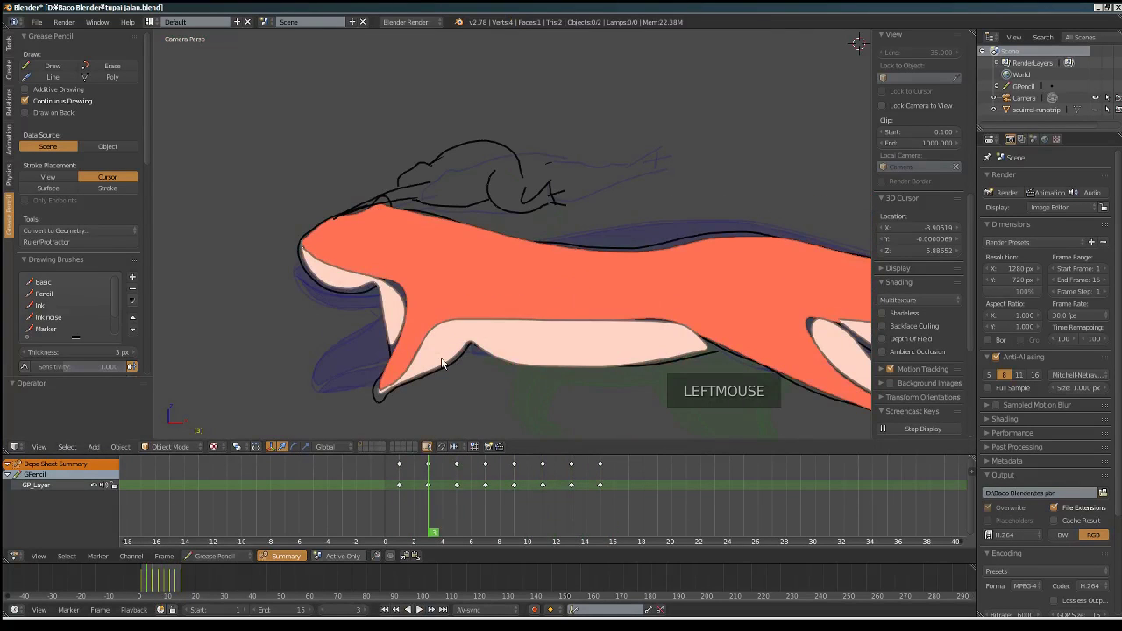
# Step: Return to frame 1 and add a new dark green colour to the Grease Pencil palette
pyautogui.click(426, 525)
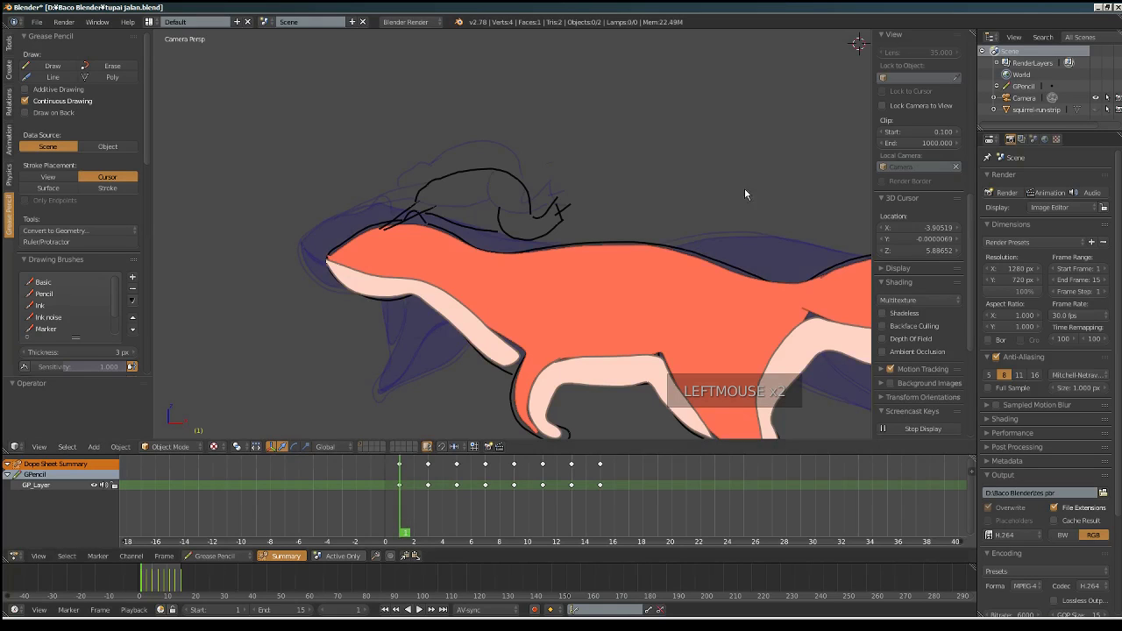
pyautogui.scroll(-3)
pyautogui.scroll(3)
pyautogui.scroll(3)
pyautogui.click(958, 197)
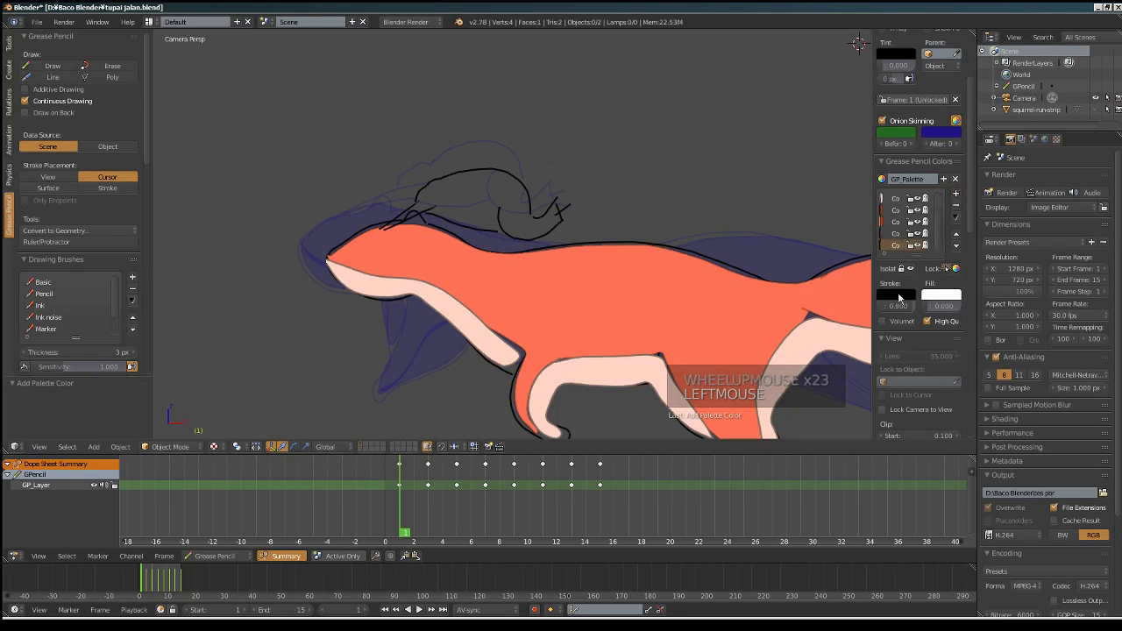
pyautogui.click(902, 298)
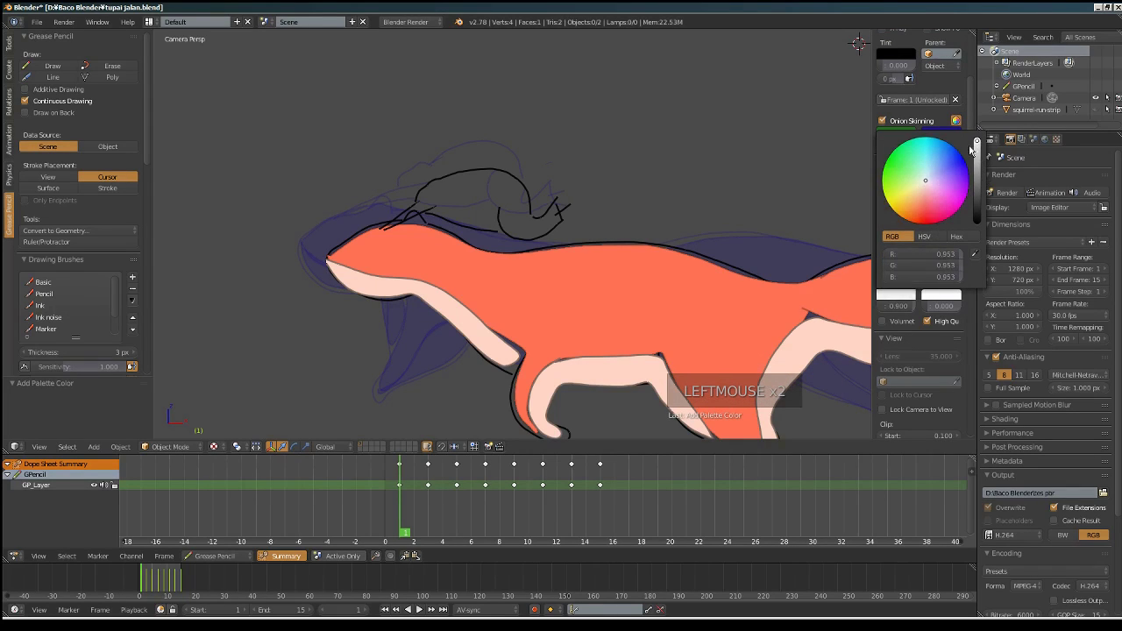
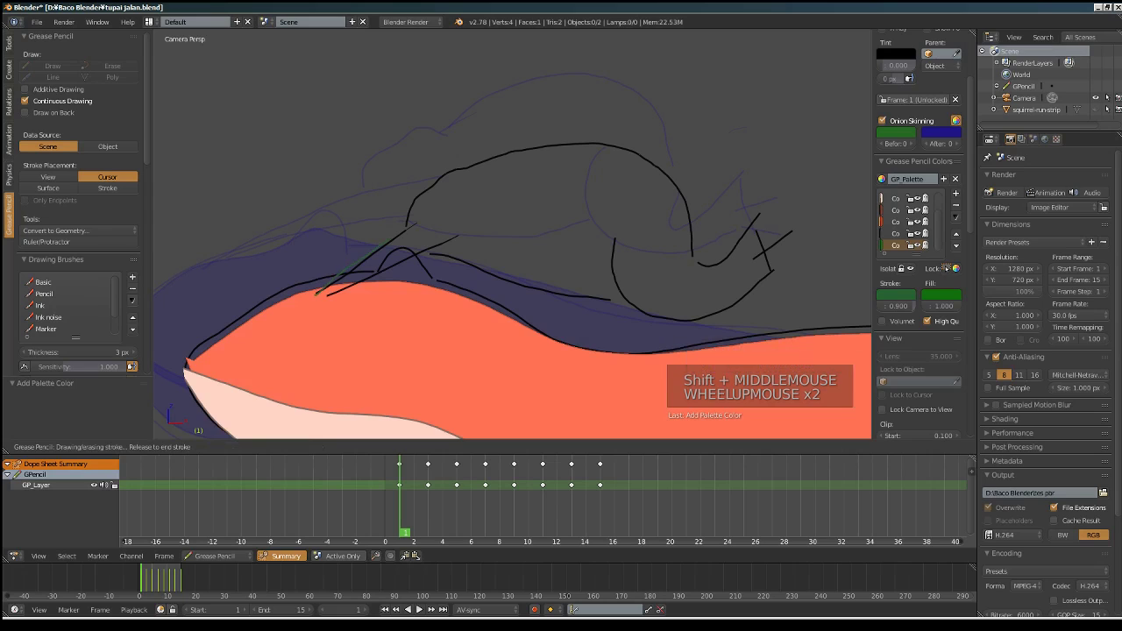
# Step: Paint the frog's body on frame 1 with dark green fill strokes
pyautogui.press('ctrl+z')
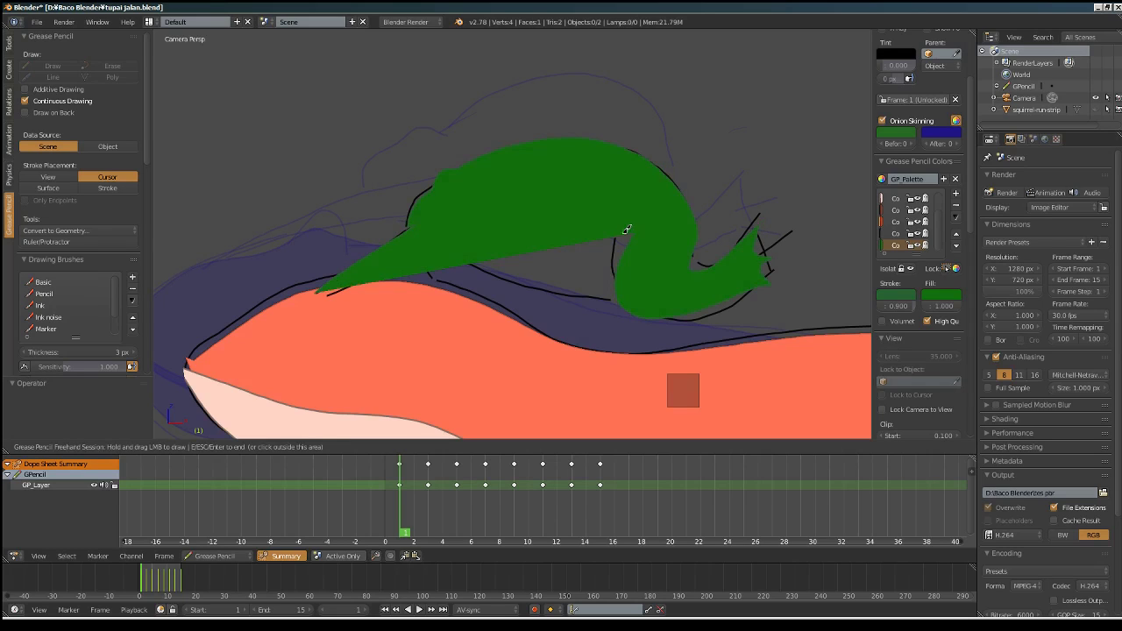
pyautogui.press('ctrl+z')
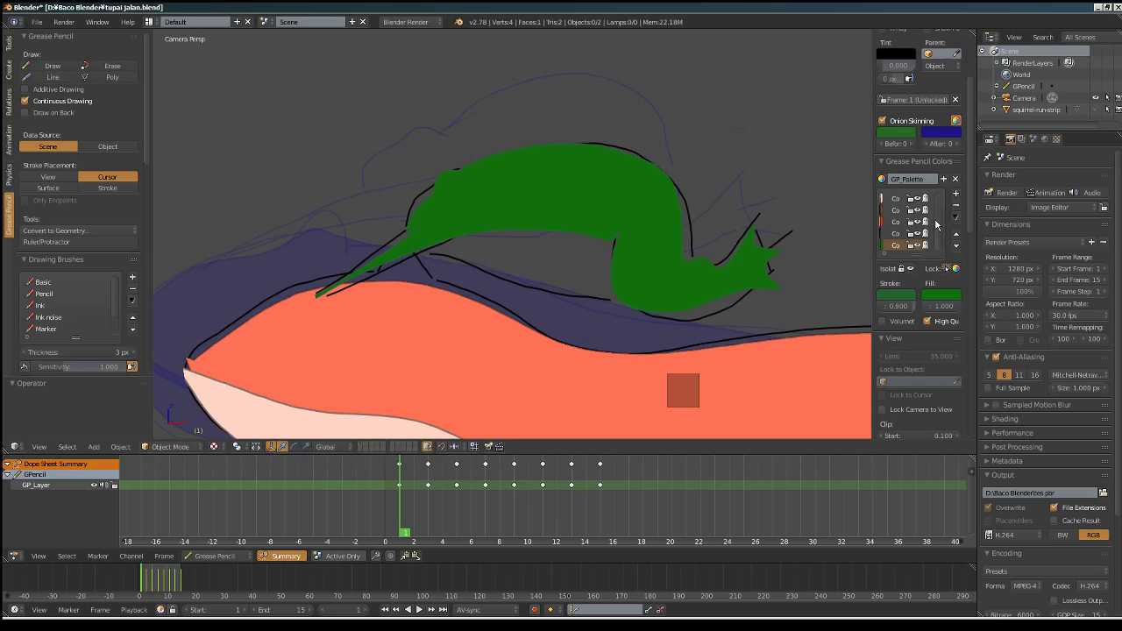
# Step: Add a light green colour to the Grease Pencil palette
pyautogui.click(961, 192)
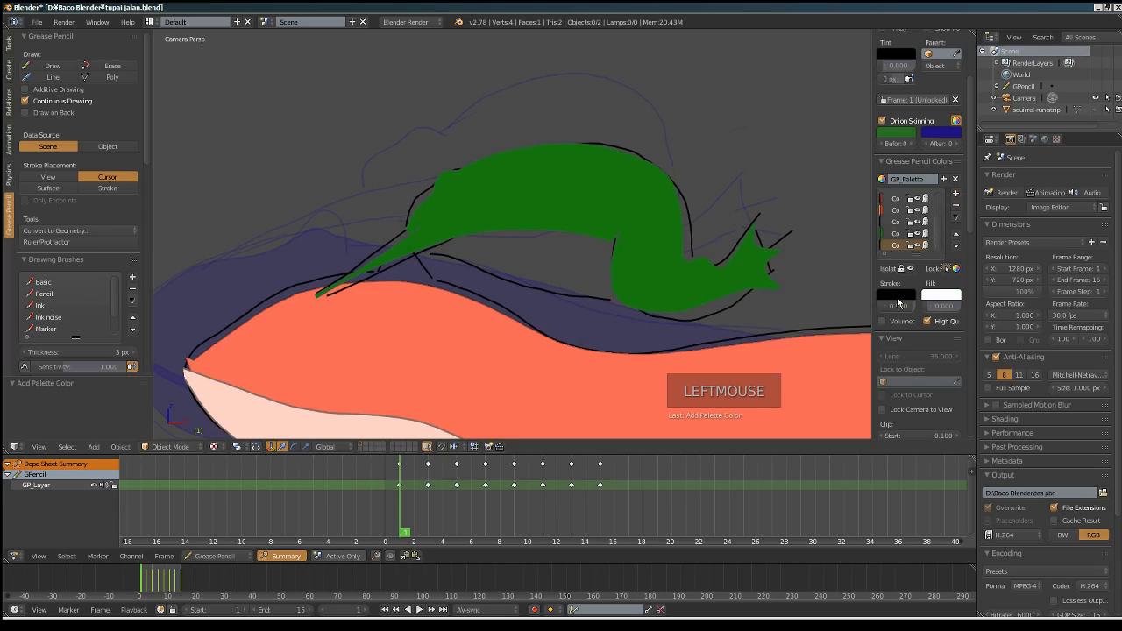
pyautogui.click(901, 301)
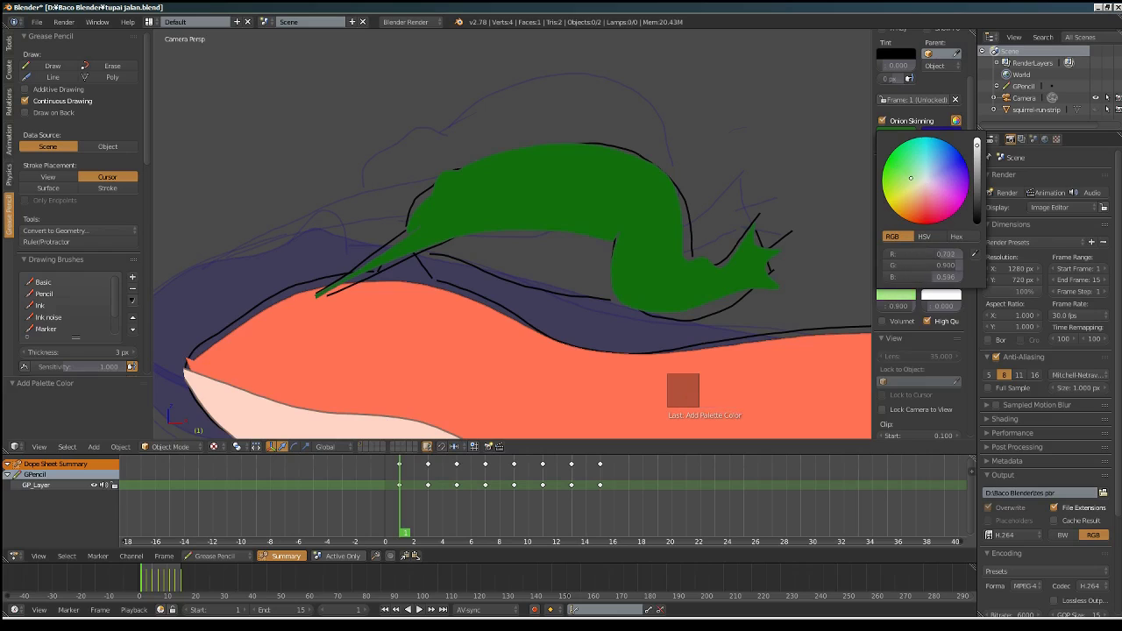
pyautogui.click(948, 298)
pyautogui.click(933, 311)
pyautogui.click(955, 263)
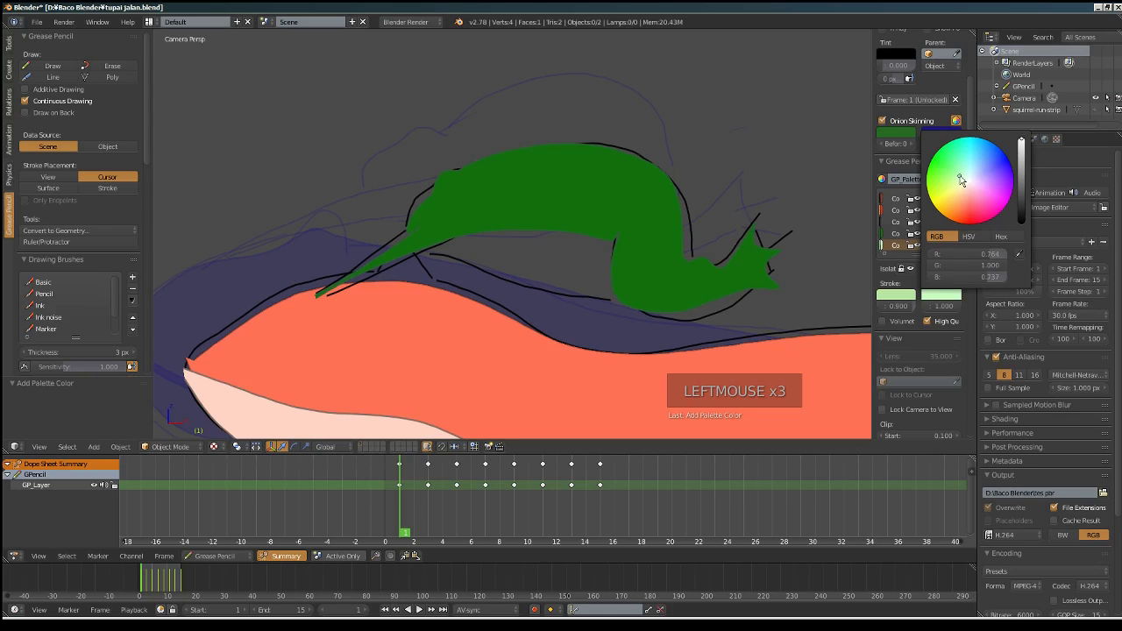
# Step: Paint the frog's belly on frame 1 in light green
pyautogui.click(50, 65)
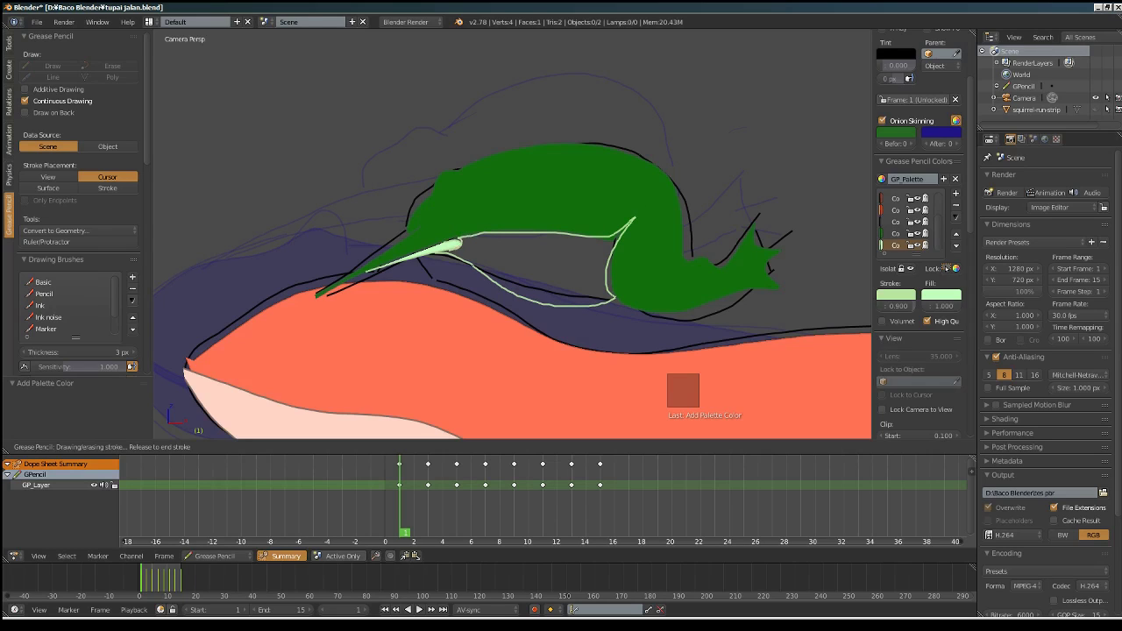
pyautogui.scroll(-3)
pyautogui.scroll(3)
# Step: Paint the frame-3 frog with light green belly and dark green body, then move to frame 5
pyautogui.click(407, 510)
pyautogui.click(65, 66)
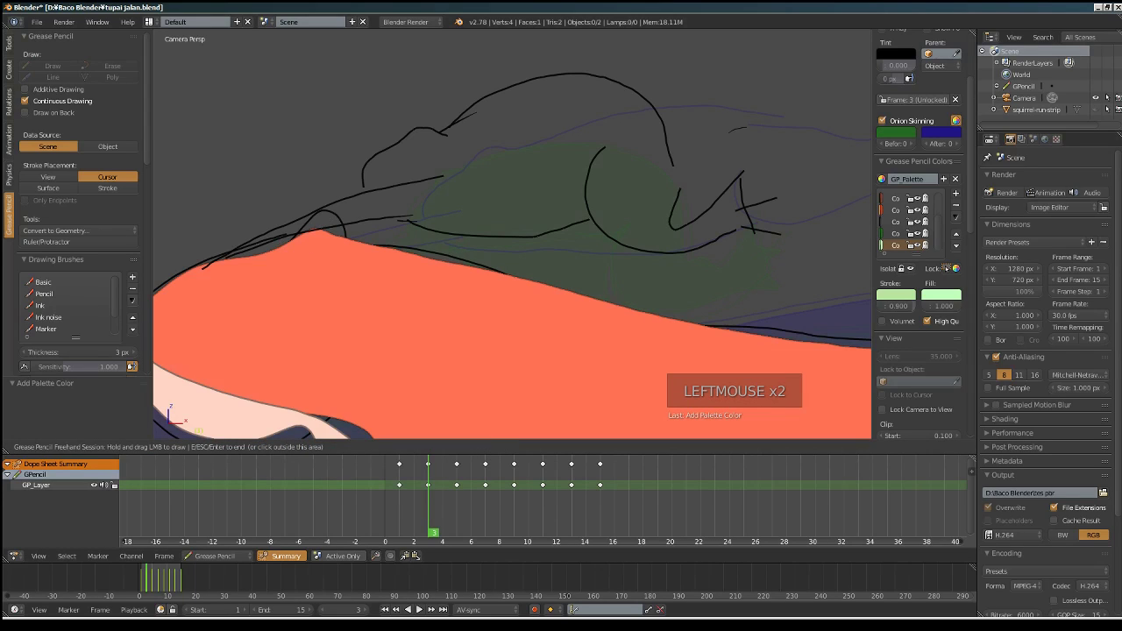
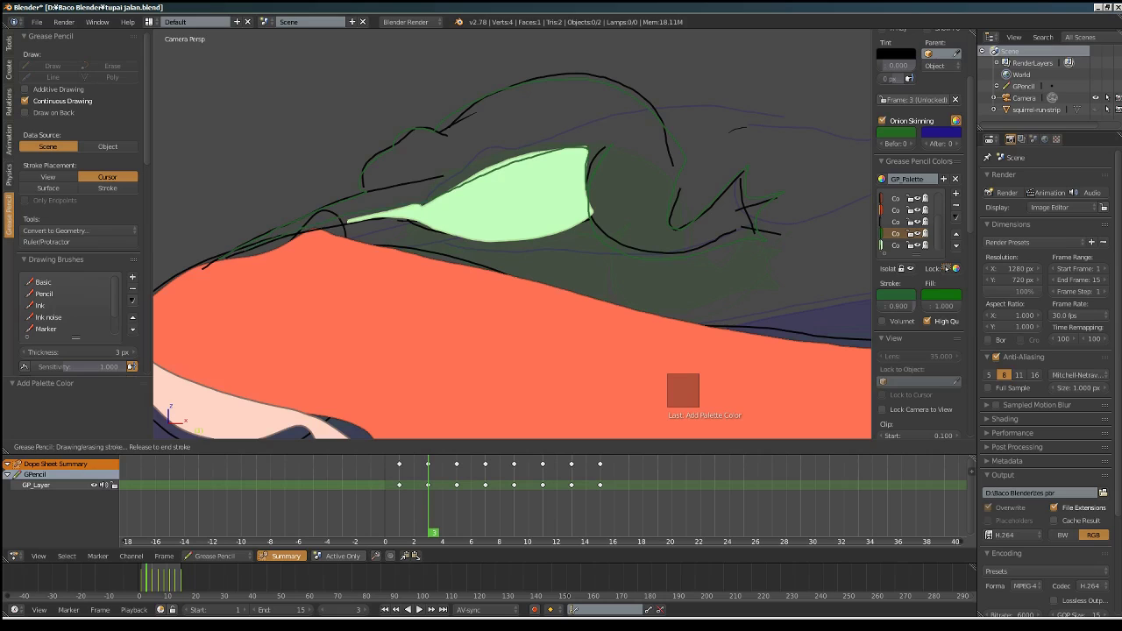
pyautogui.scroll(-3)
pyautogui.scroll(3)
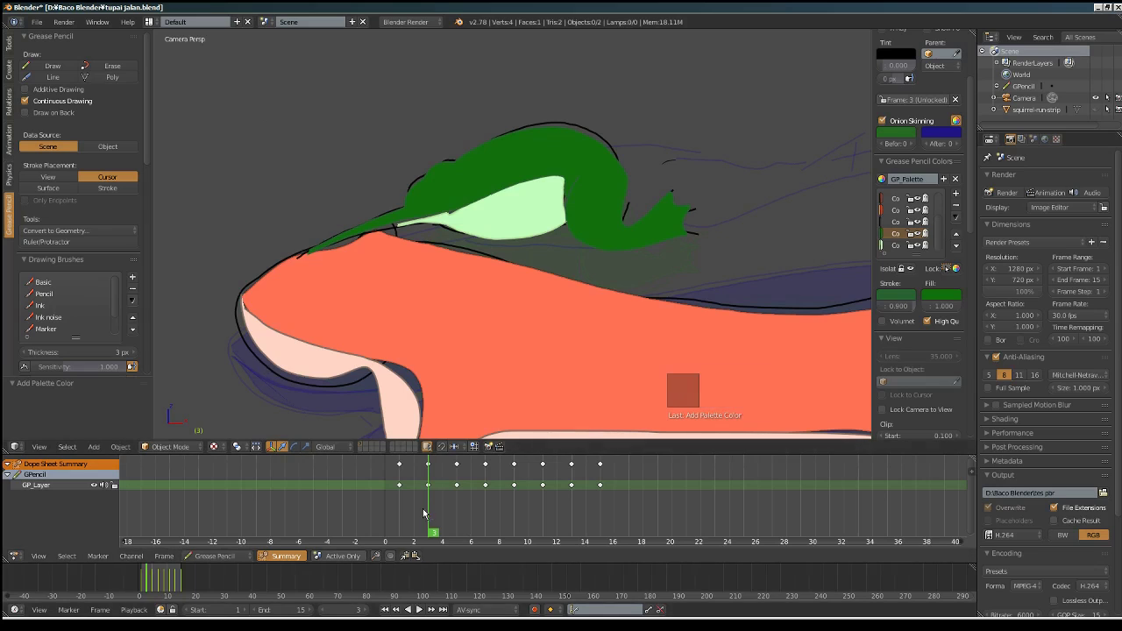
pyautogui.click(428, 513)
pyautogui.click(34, 70)
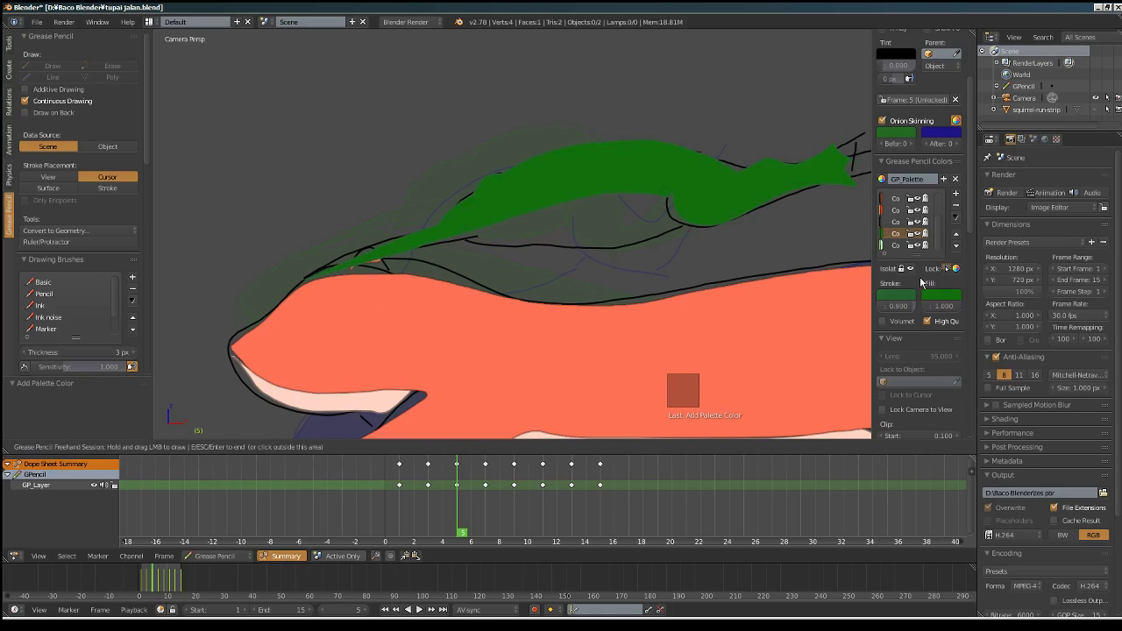
# Step: Paint the frame-5 frog's belly light green, then move to frame 7
pyautogui.click(900, 248)
pyautogui.click(37, 67)
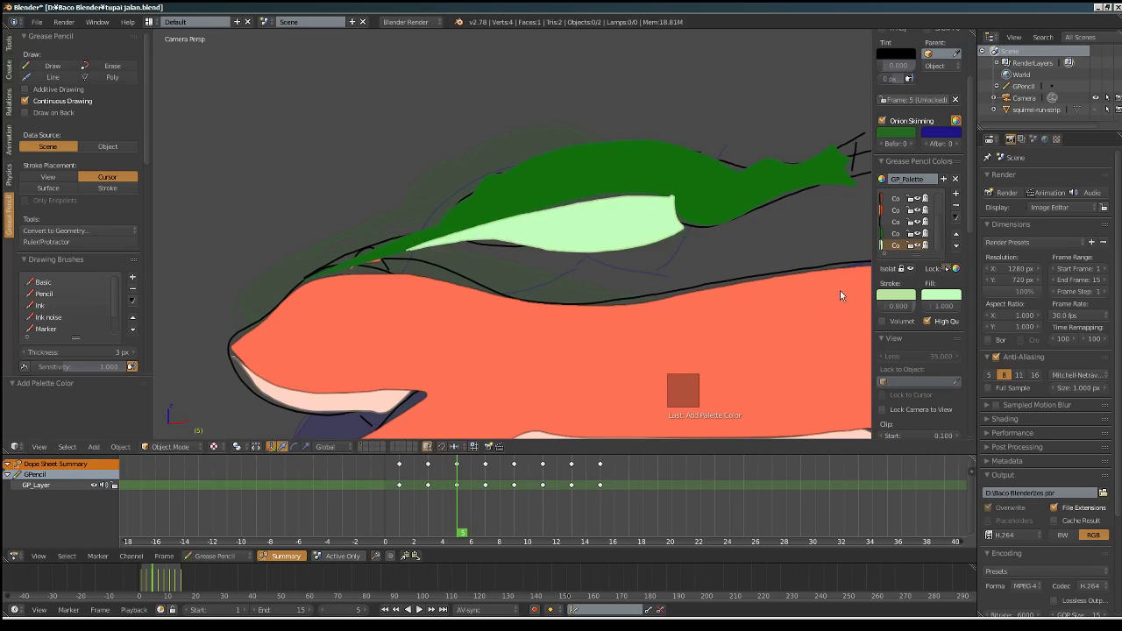
pyautogui.click(470, 508)
pyautogui.click(112, 83)
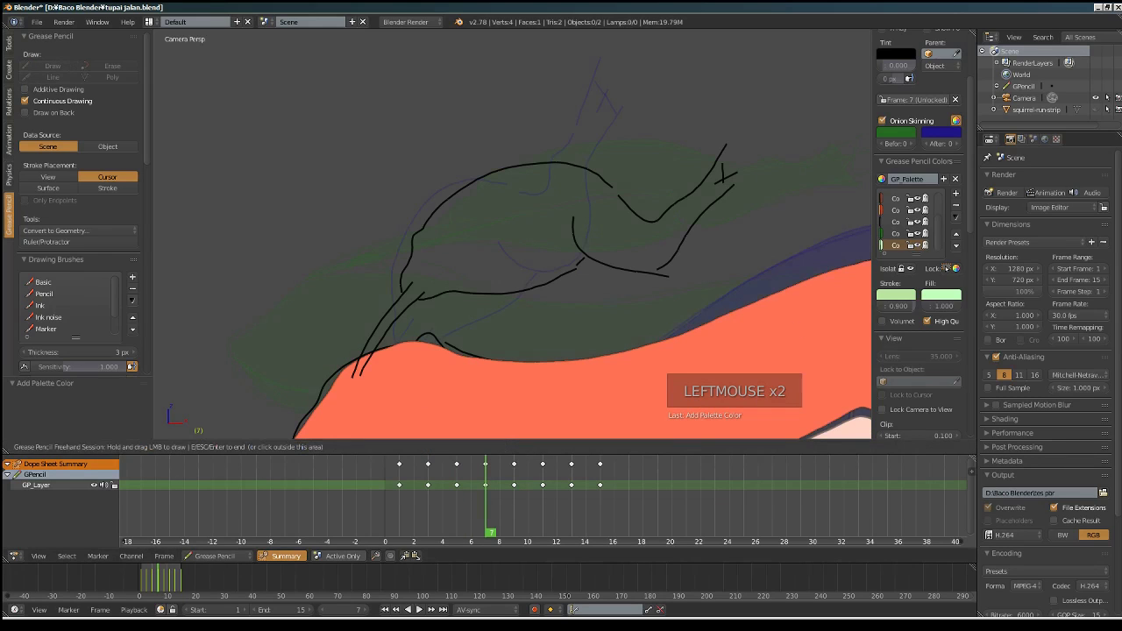
pyautogui.click(902, 240)
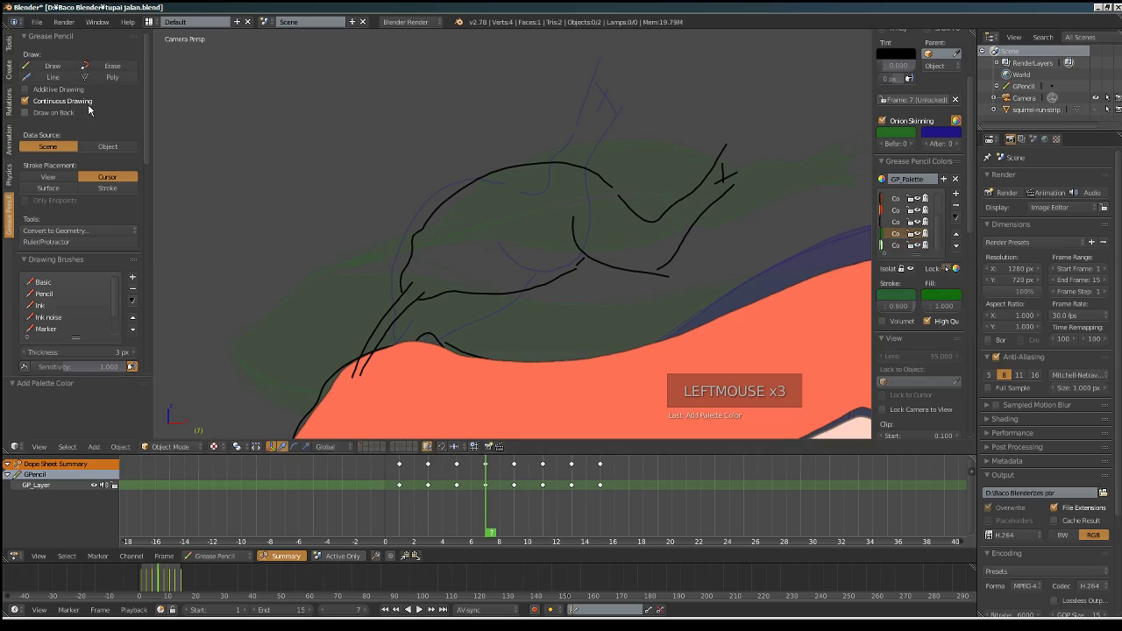
pyautogui.click(53, 68)
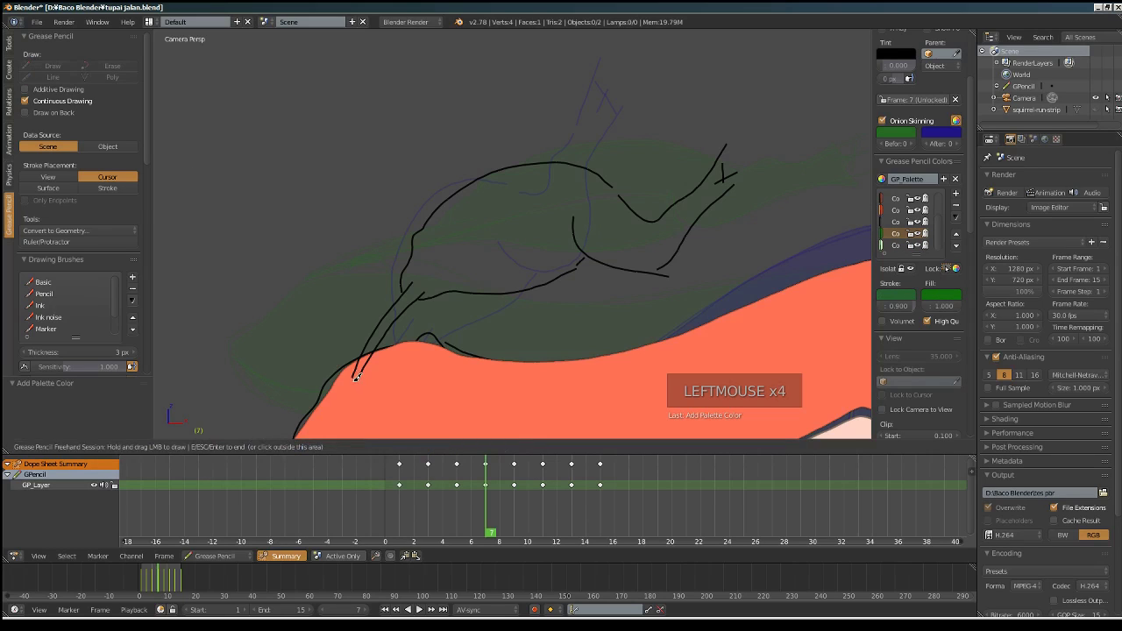